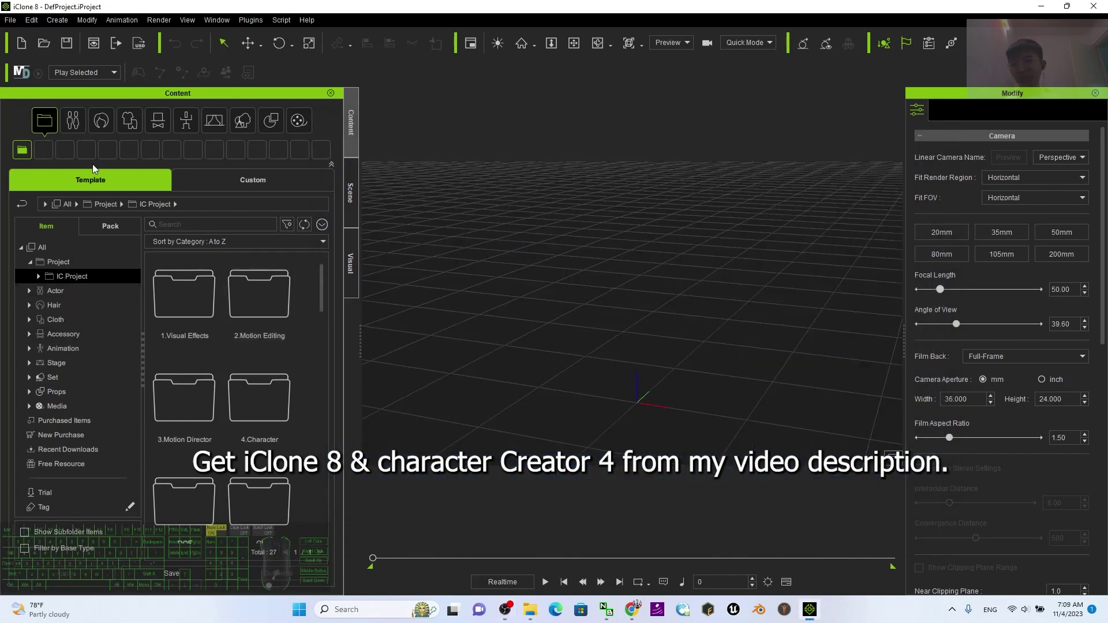
- Switch the Content panel to the Actor library and navigate up to the main Actor folder
{"action": "left_click", "coordinate": [33, 296]}
{"action": "left_click", "coordinate": [480, 357]}
{"action": "left_click", "coordinate": [73, 308]}
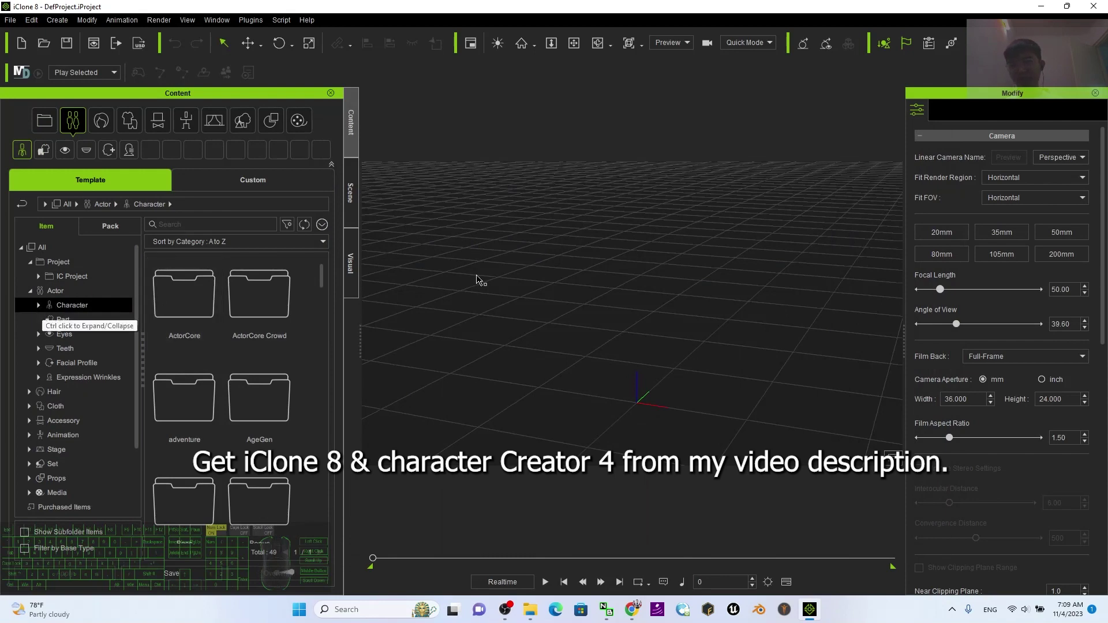
{"action": "left_click", "coordinate": [584, 289]}
{"action": "left_click", "coordinate": [622, 238]}
{"action": "left_click", "coordinate": [95, 123]}
{"action": "left_click", "coordinate": [81, 123]}
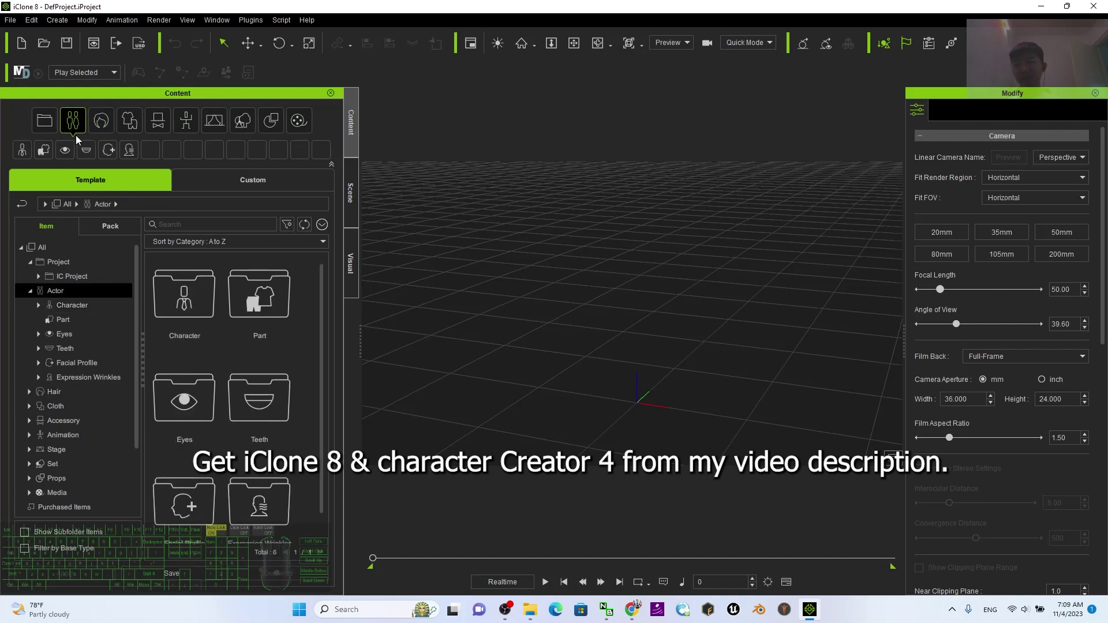
{"action": "left_click", "coordinate": [81, 125]}
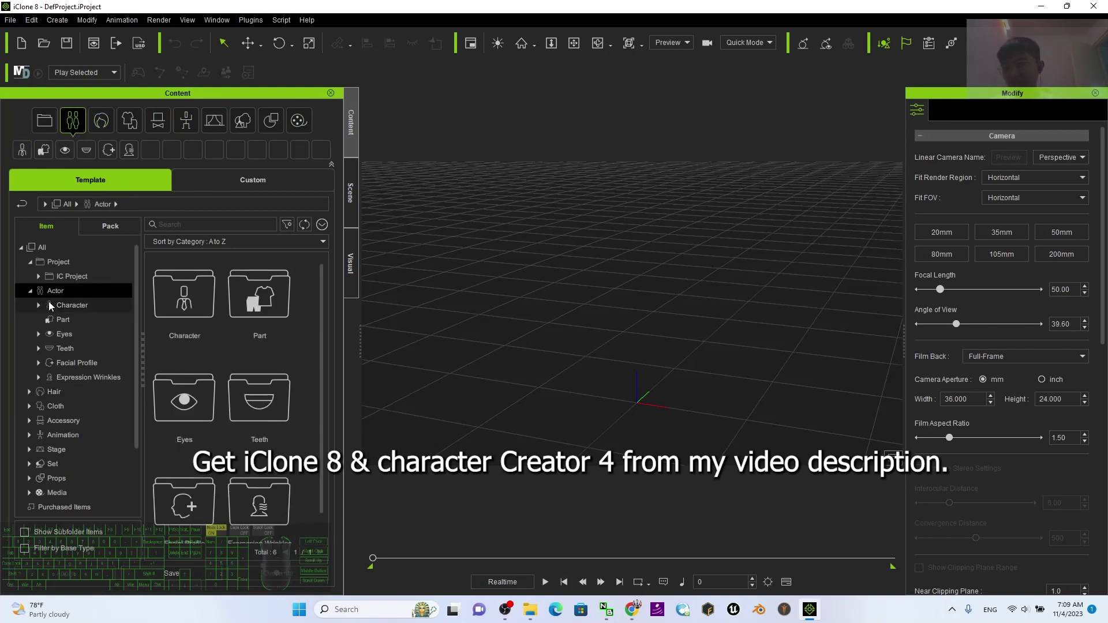
{"action": "left_click", "coordinate": [35, 298]}
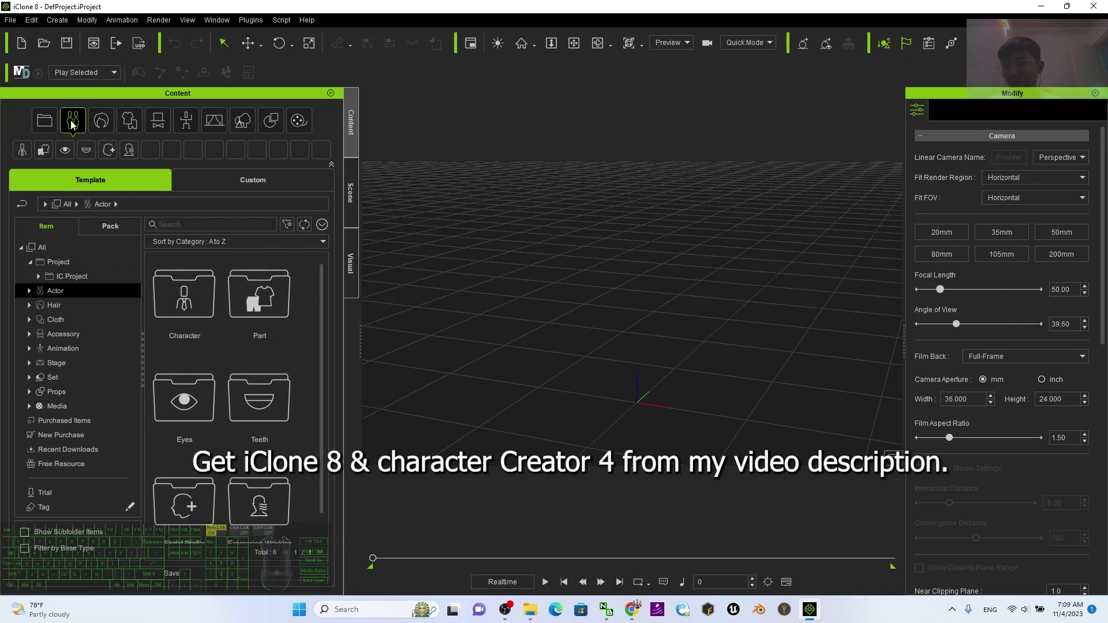
- Expand Actor > Character, select the ActorCore Crowd collection and pick Party_F_0001
{"action": "left_click", "coordinate": [78, 121]}
{"action": "left_click", "coordinate": [77, 121]}
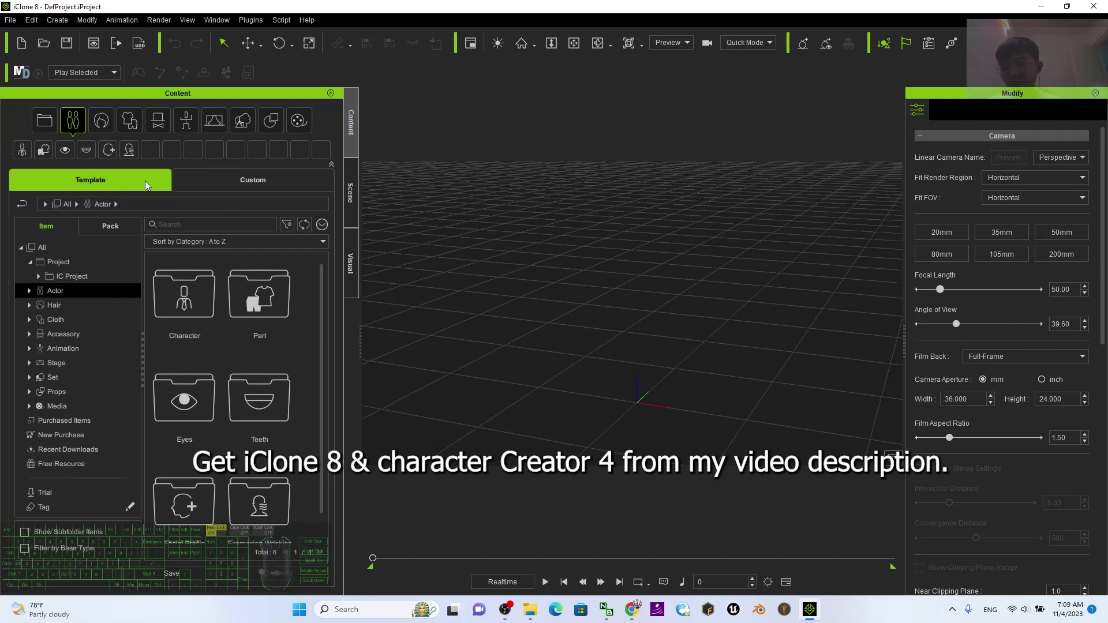
{"action": "double_click", "coordinate": [99, 184]}
{"action": "left_click", "coordinate": [34, 293]}
{"action": "left_click", "coordinate": [41, 310]}
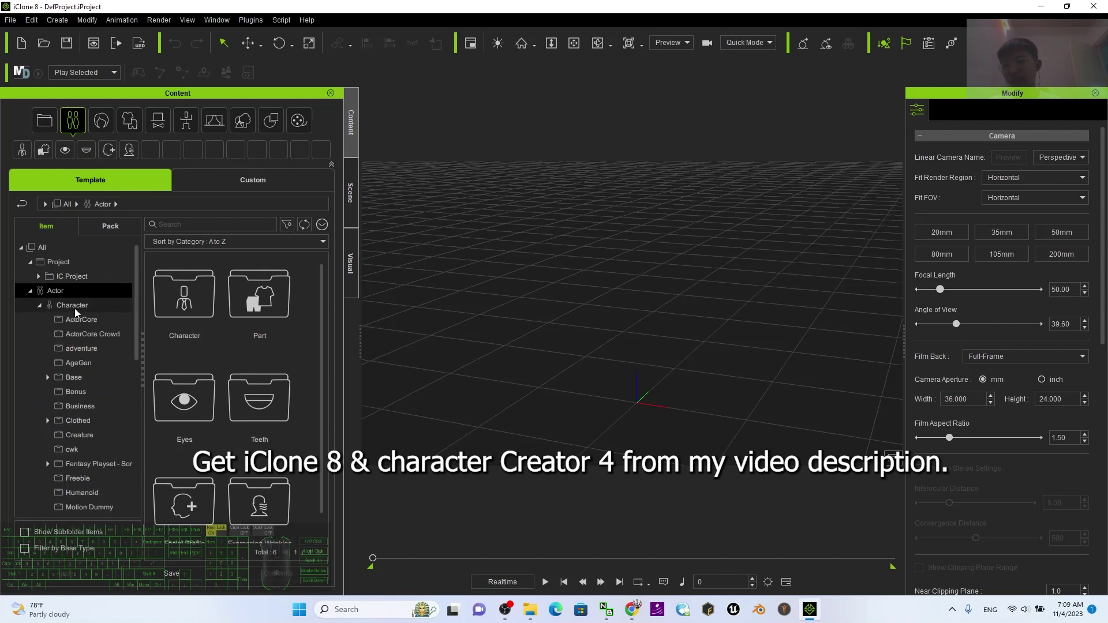
{"action": "left_click", "coordinate": [75, 309]}
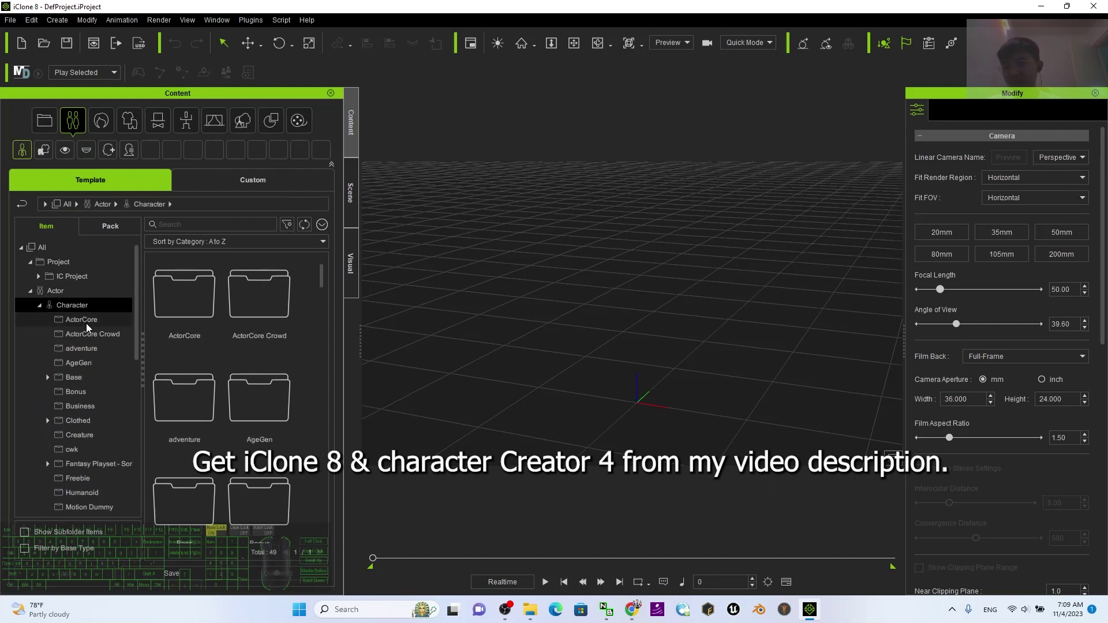
{"action": "left_click", "coordinate": [89, 338]}
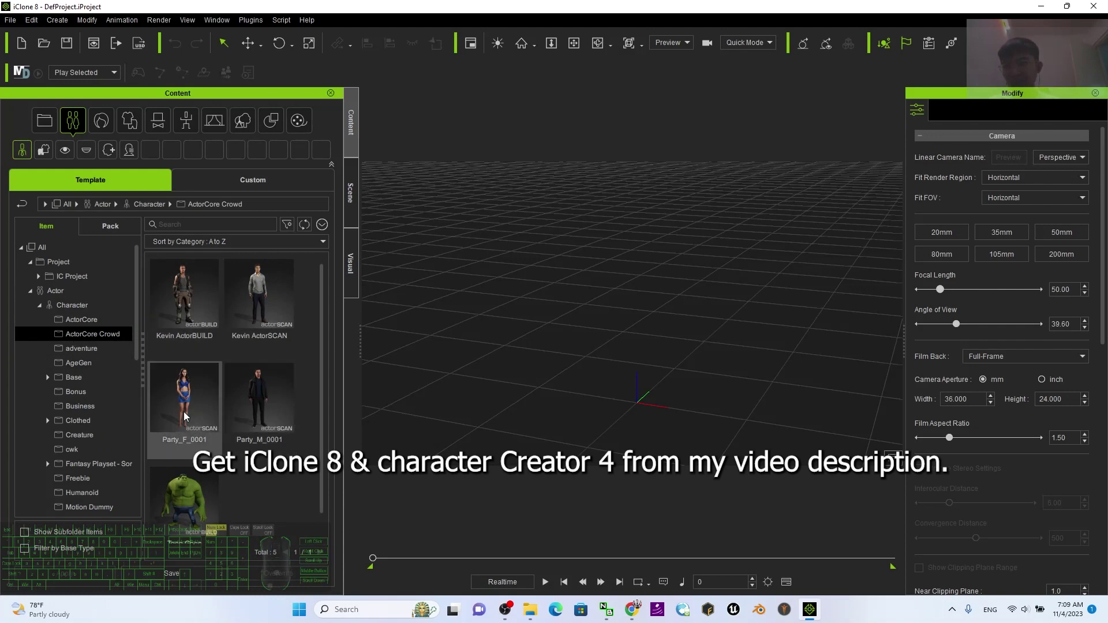
{"action": "left_click", "coordinate": [187, 416]}
- Load Party_F_0001 into the scene, focus the camera on her face and show the scene object list
{"action": "left_click", "coordinate": [630, 398]}
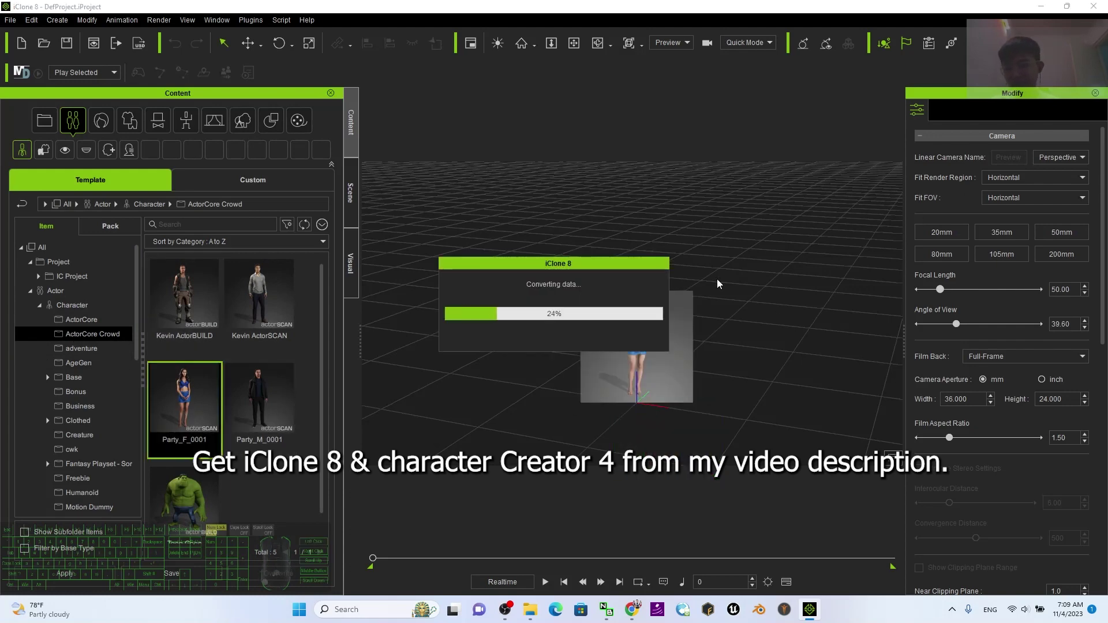
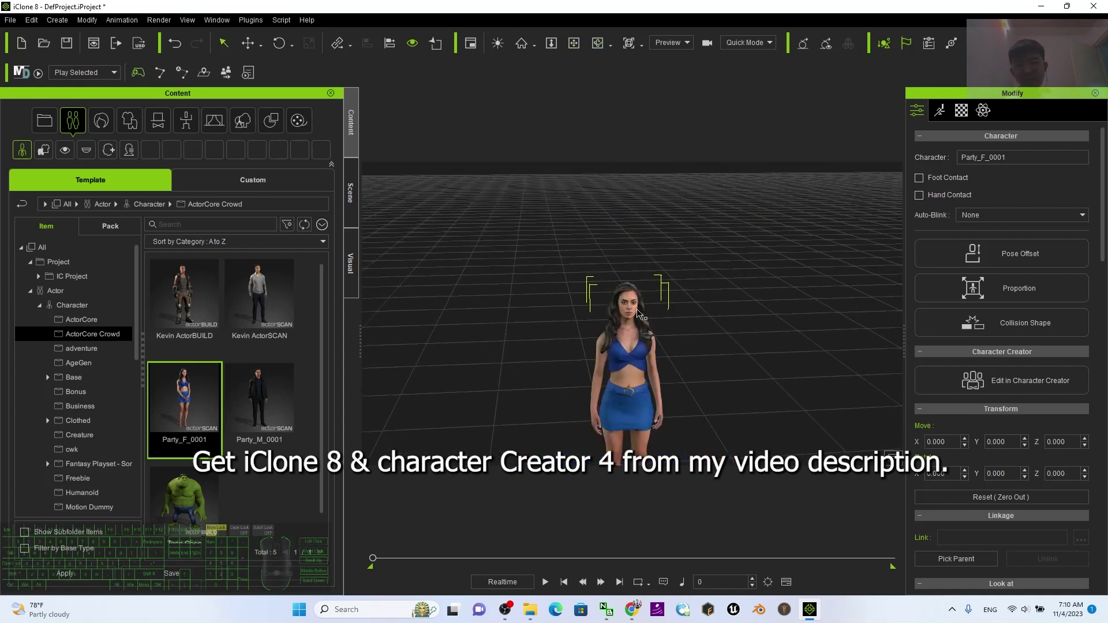
{"action": "double_click", "coordinate": [642, 313]}
{"action": "scroll", "scroll_direction": "up", "scroll_amount": 3}
{"action": "scroll", "scroll_direction": "down", "scroll_amount": 3}
{"action": "scroll", "scroll_direction": "up", "scroll_amount": 3}
{"action": "left_click", "coordinate": [354, 196]}
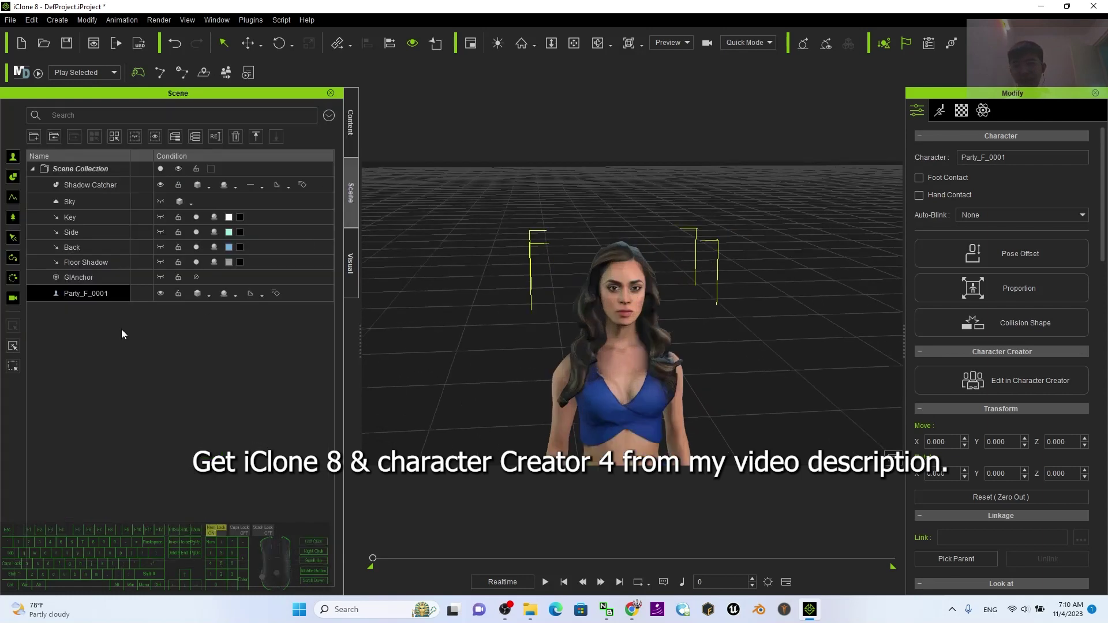
{"action": "scroll", "scroll_direction": "up", "scroll_amount": 3}
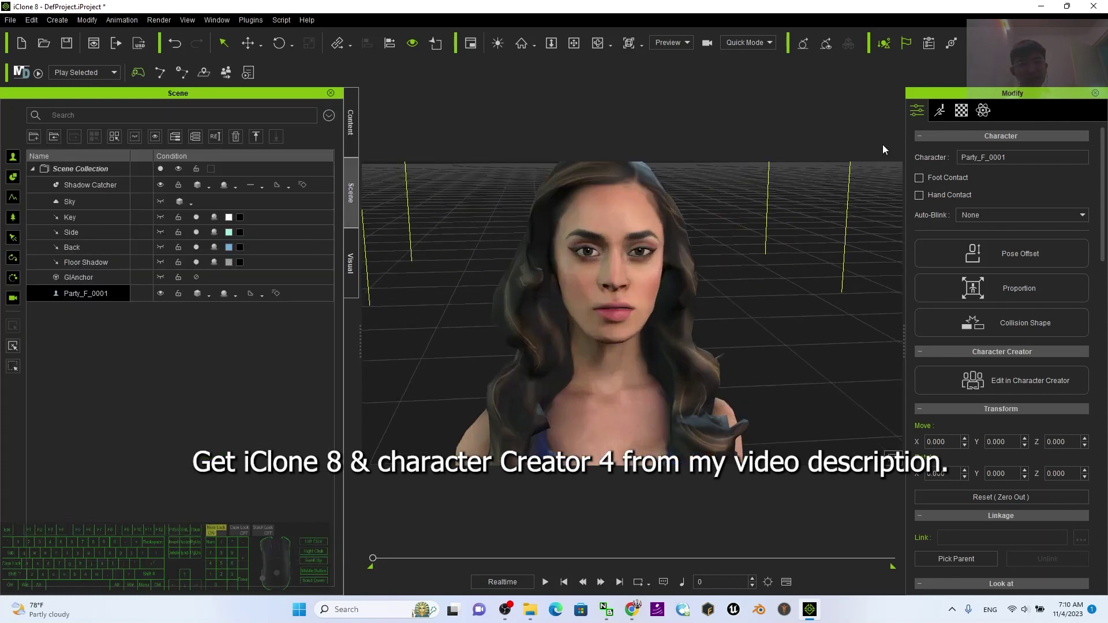
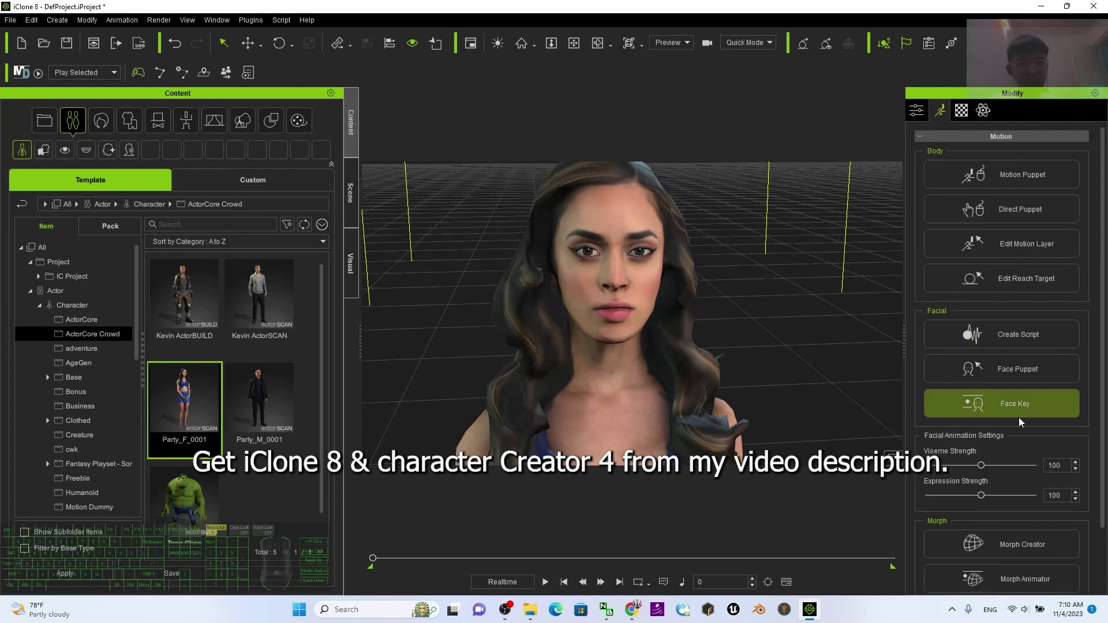
- Bring up Face Key's Expression presets and choose the 01-Happy expression style
{"action": "left_click", "coordinate": [1021, 412]}
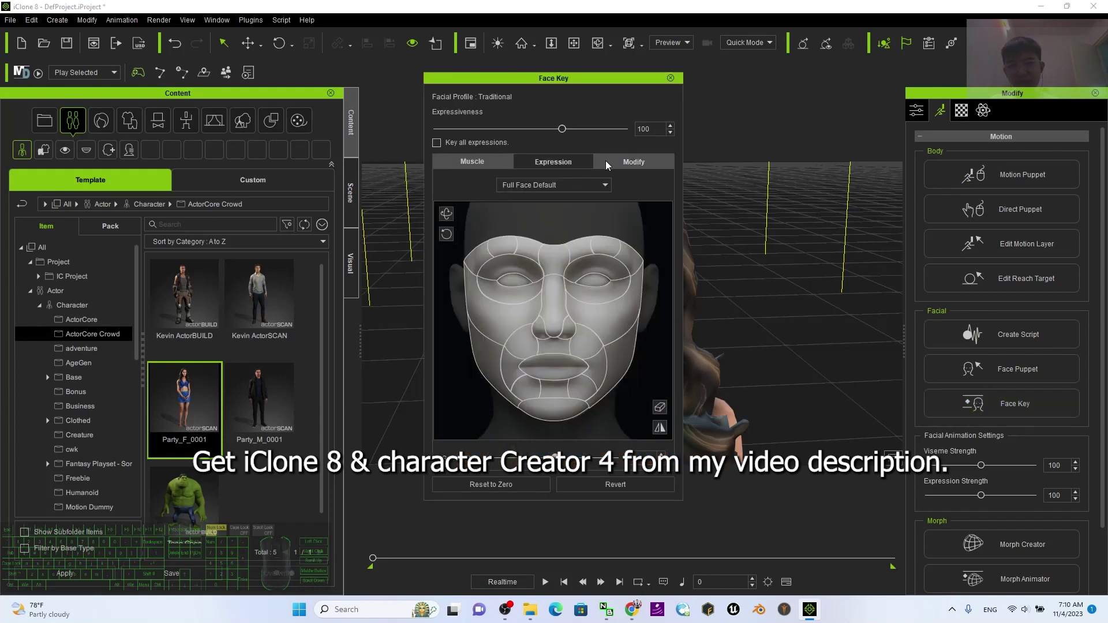
{"action": "left_click", "coordinate": [544, 84]}
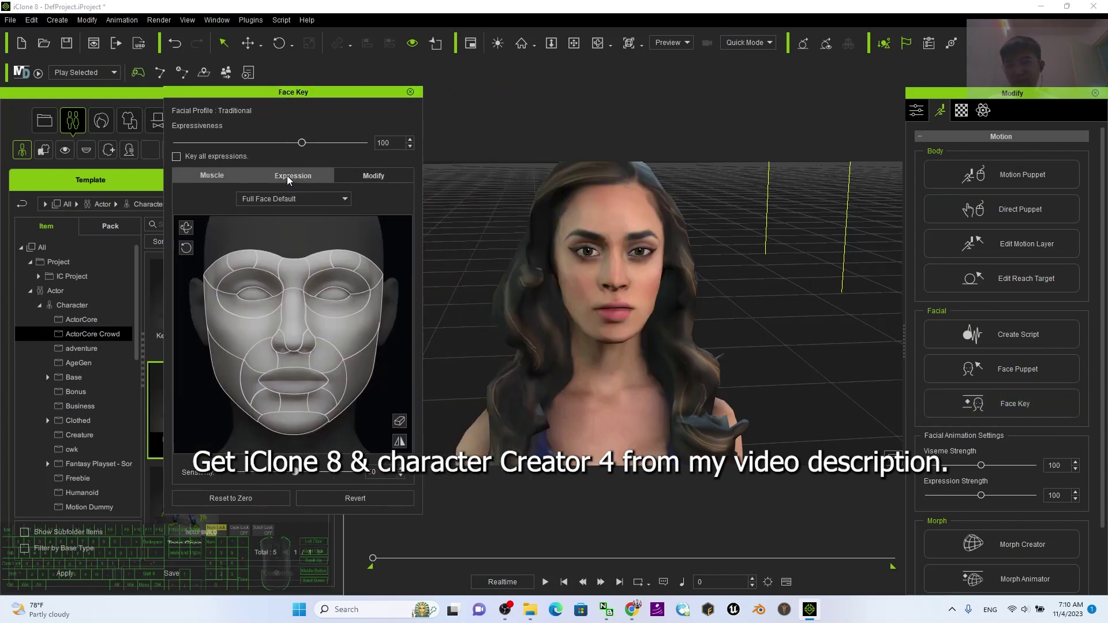
{"action": "left_click", "coordinate": [289, 180]}
{"action": "left_click", "coordinate": [270, 199]}
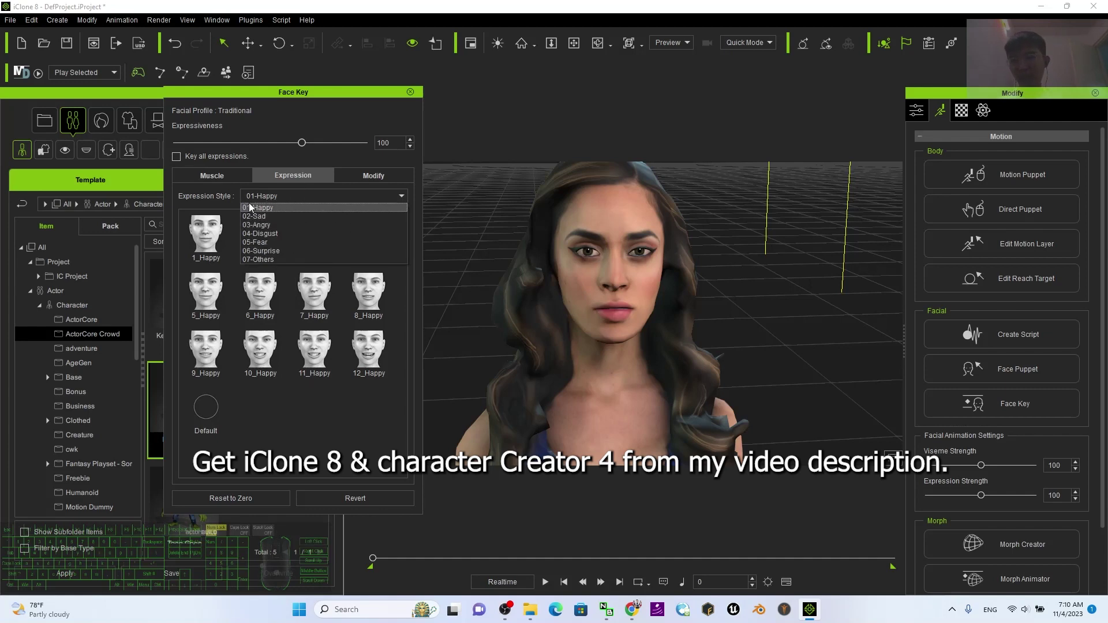
{"action": "left_click", "coordinate": [273, 212]}
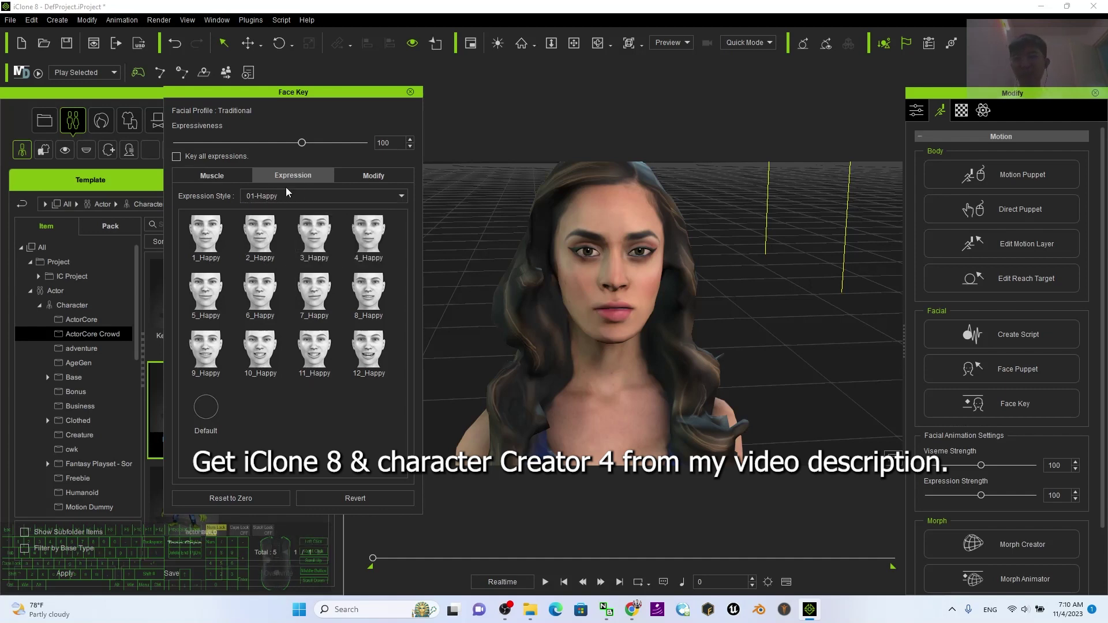
- Apply a run of Happy presets to the face, including 5_Happy
{"action": "left_click", "coordinate": [371, 373]}
{"action": "left_click", "coordinate": [323, 358]}
{"action": "left_click", "coordinate": [265, 346]}
{"action": "left_click", "coordinate": [195, 332]}
{"action": "left_click", "coordinate": [211, 291]}
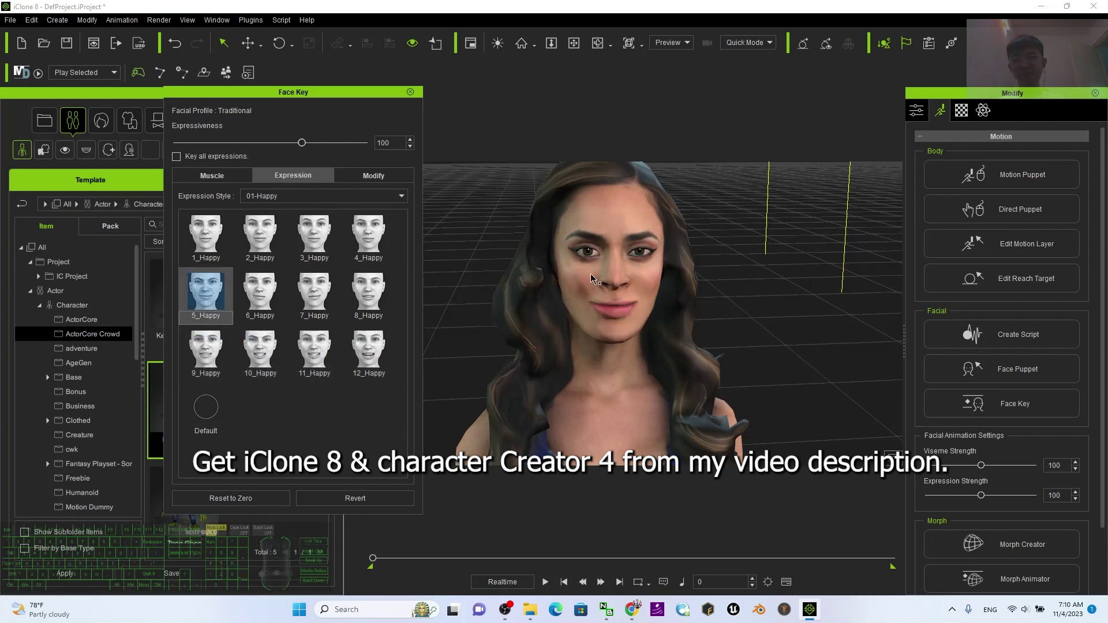
{"action": "left_click", "coordinate": [295, 198]}
{"action": "left_click", "coordinate": [272, 219]}
- Switch to the 02-Sad style and apply sad presets, ending on 10_Sad
{"action": "left_click", "coordinate": [373, 355]}
{"action": "left_click", "coordinate": [318, 349]}
{"action": "left_click", "coordinate": [325, 292]}
{"action": "left_click", "coordinate": [275, 293]}
{"action": "left_click", "coordinate": [273, 354]}
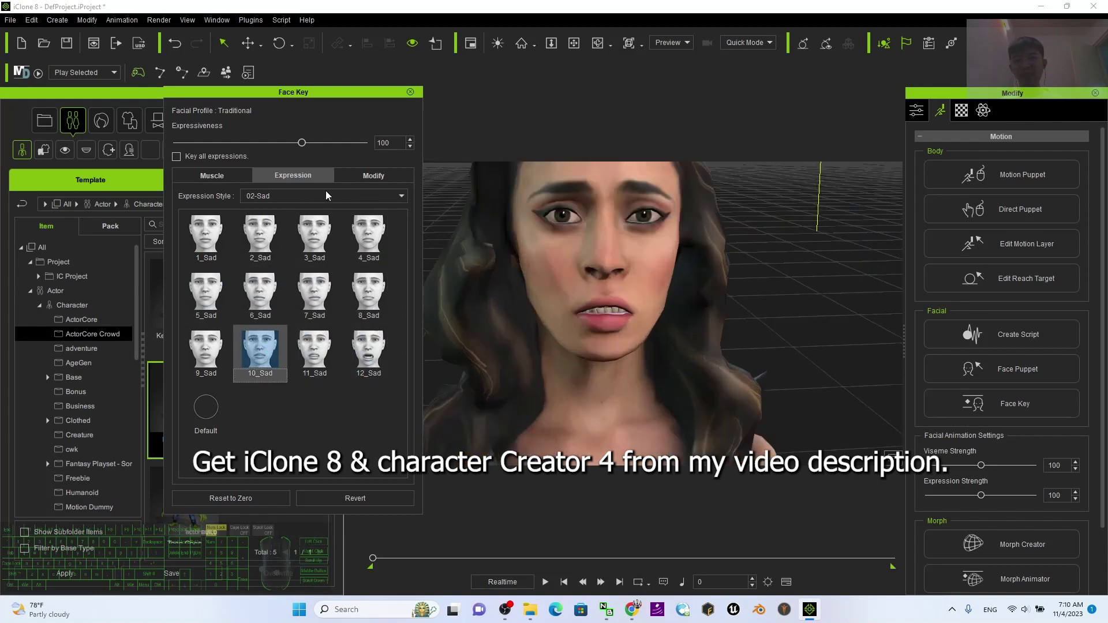
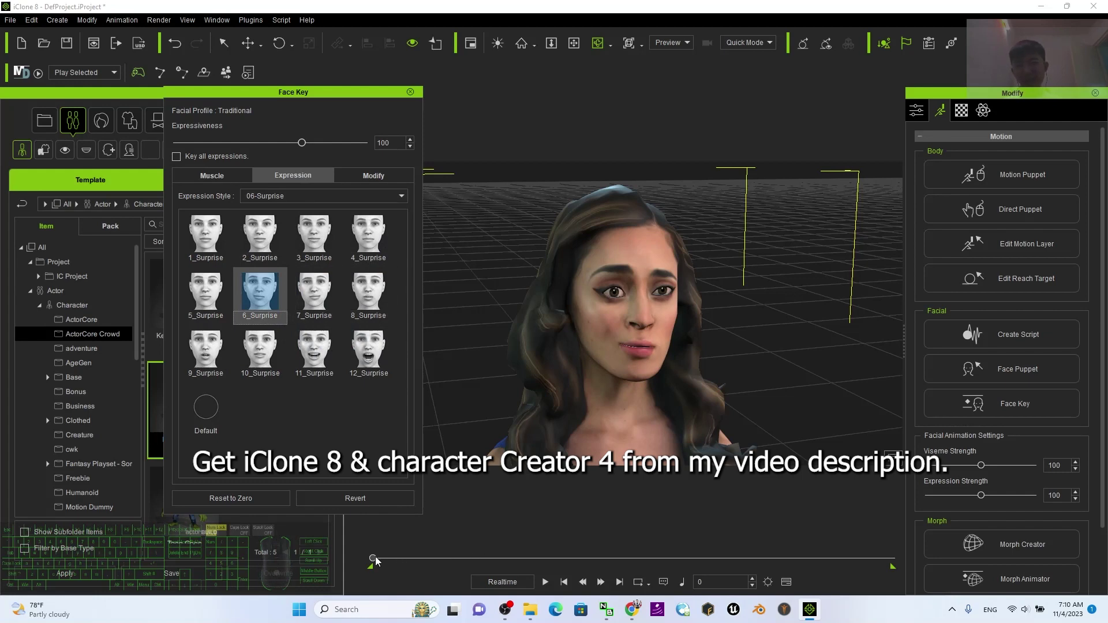
- Reset the face to its default expression and reselect the 01-Happy style on the timeline
{"action": "left_click", "coordinate": [572, 588]}
{"action": "left_click", "coordinate": [274, 200]}
{"action": "left_click", "coordinate": [280, 209]}
{"action": "left_click", "coordinate": [222, 429]}
{"action": "left_click", "coordinate": [555, 586]}
{"action": "left_click", "coordinate": [553, 586]}
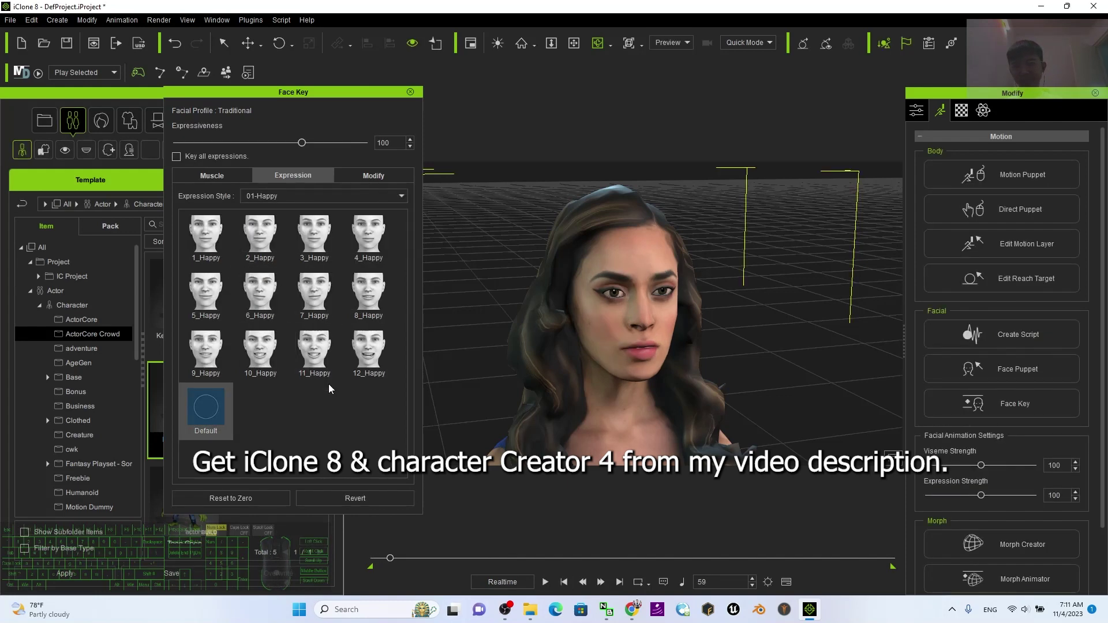
{"action": "left_click", "coordinate": [201, 410]}
{"action": "left_click", "coordinate": [547, 584]}
{"action": "left_click", "coordinate": [546, 583]}
{"action": "left_click", "coordinate": [303, 434]}
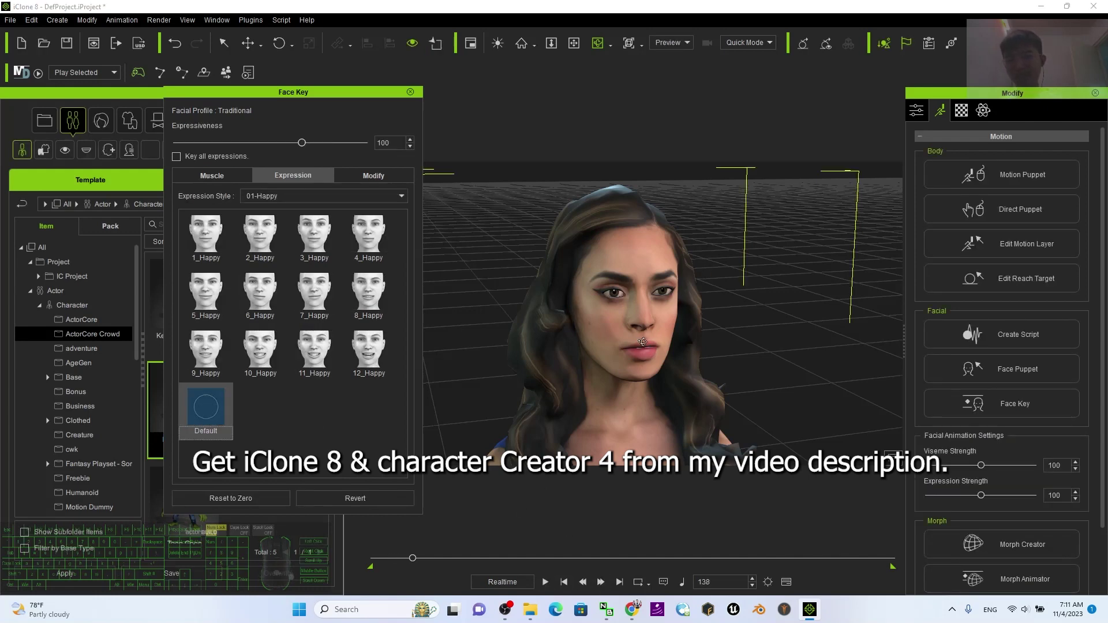
- Key the 12_Happy smile, preview it with playback, then move the playhead further along
{"action": "left_click", "coordinate": [369, 345]}
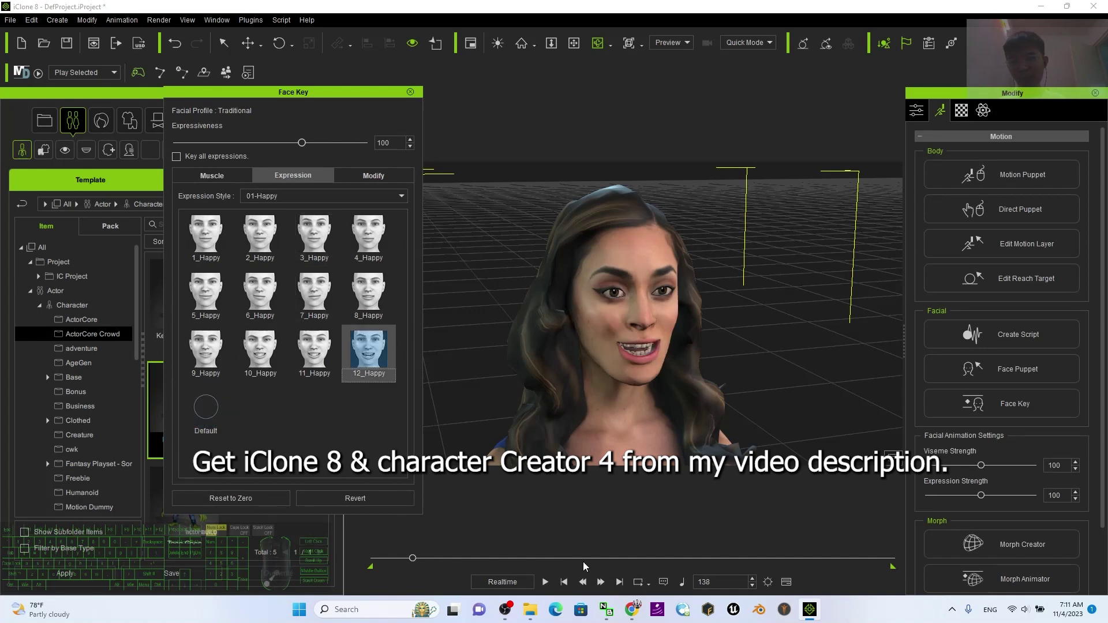
{"action": "left_click", "coordinate": [550, 583]}
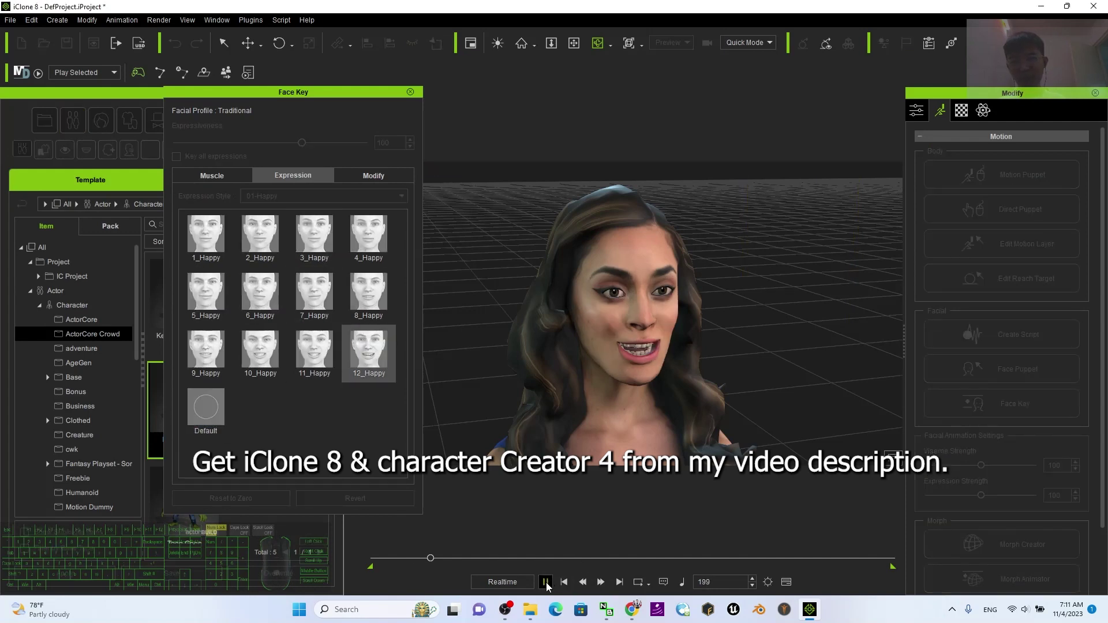
{"action": "left_click", "coordinate": [549, 587]}
{"action": "double_click", "coordinate": [292, 203]}
{"action": "left_click", "coordinate": [209, 413]}
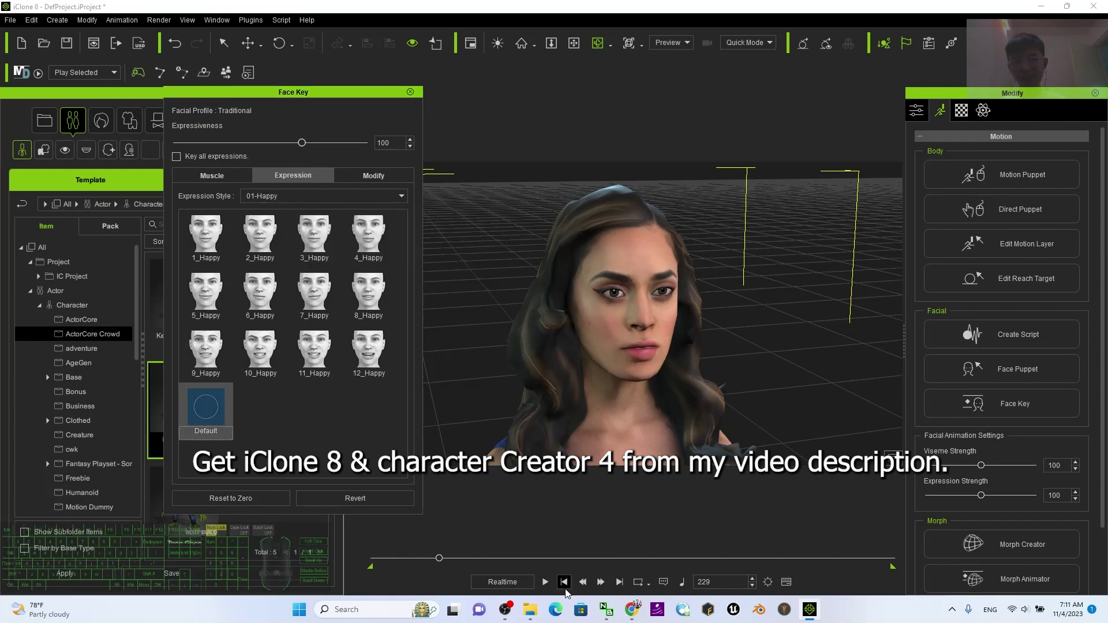
{"action": "left_click", "coordinate": [546, 594]}
{"action": "left_click", "coordinate": [546, 587]}
{"action": "left_click", "coordinate": [548, 587]}
- Switch to the 03-Angry style and key the 11_Angry snarl at the new frame
{"action": "left_click", "coordinate": [356, 197]}
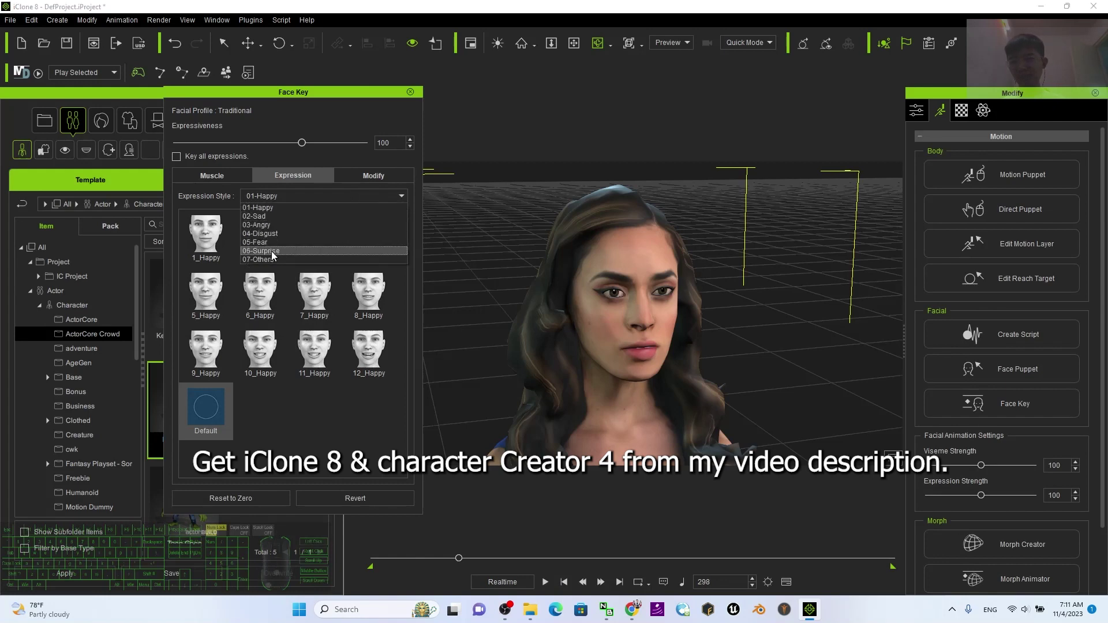
{"action": "left_click", "coordinate": [279, 228]}
{"action": "left_click", "coordinate": [307, 420]}
{"action": "left_click", "coordinate": [332, 361]}
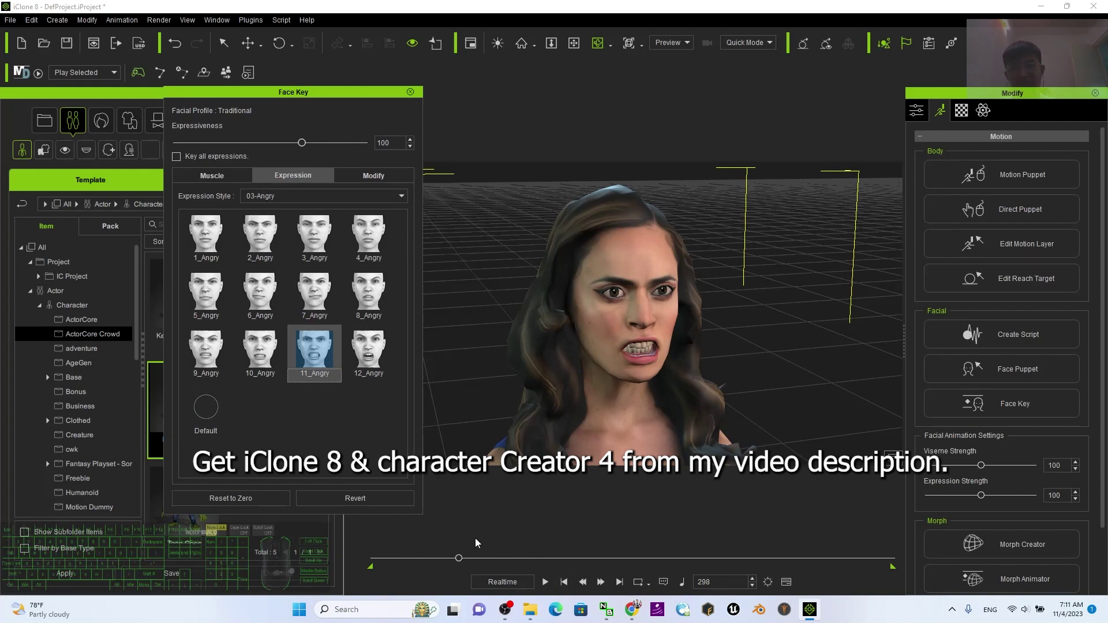
- Rewind to frame 0 and play back the smile-to-snarl sequence, stopping at frame 430
{"action": "left_click", "coordinate": [570, 586]}
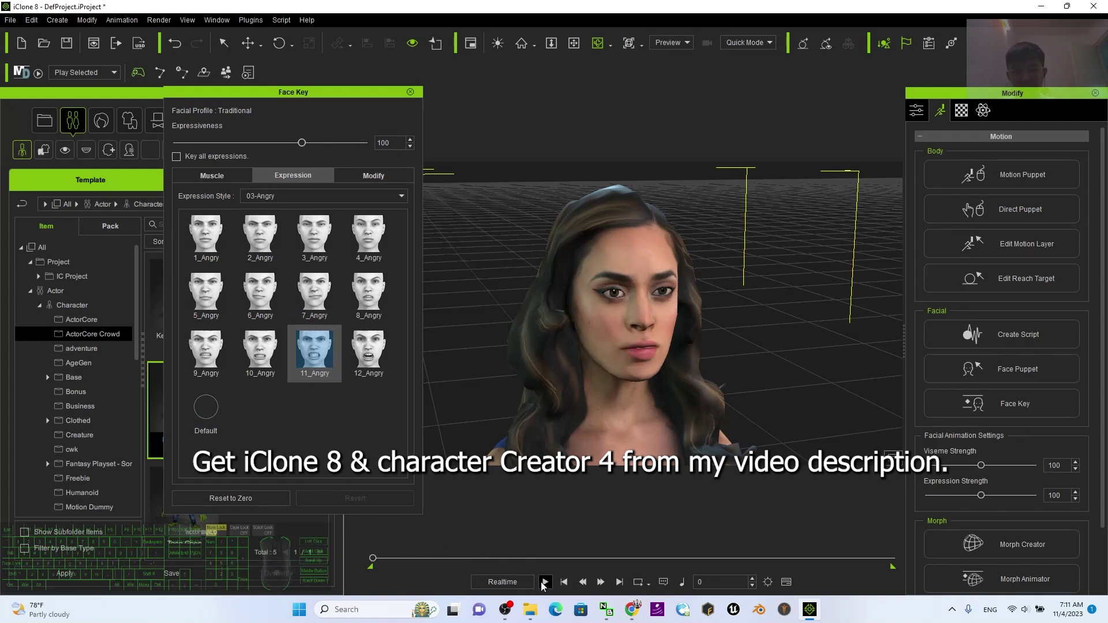
{"action": "double_click", "coordinate": [571, 585]}
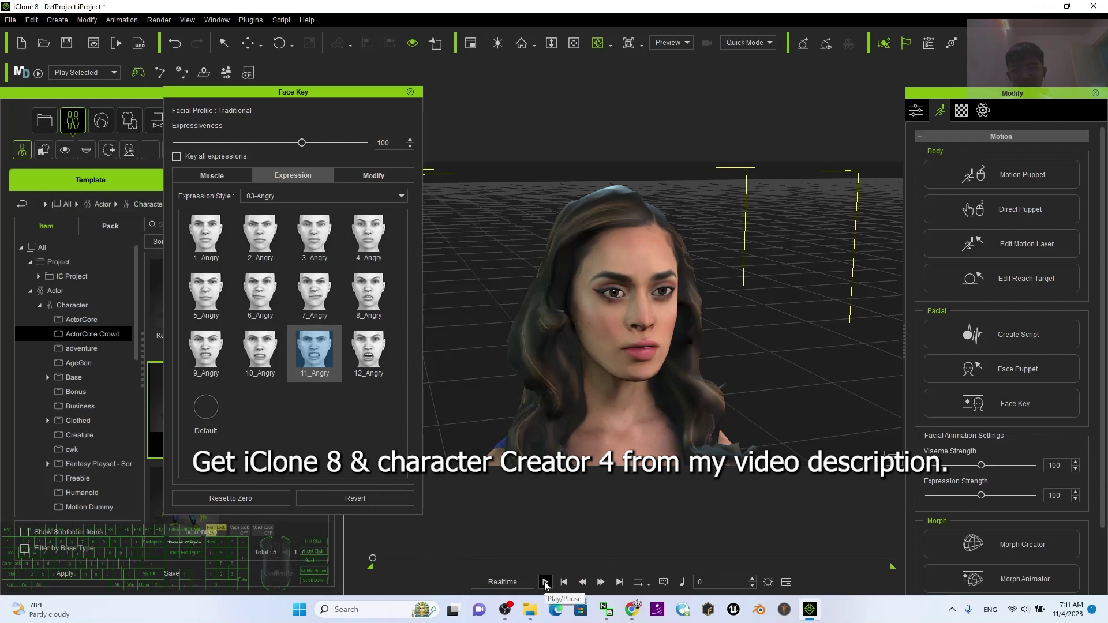
{"action": "left_click", "coordinate": [552, 592]}
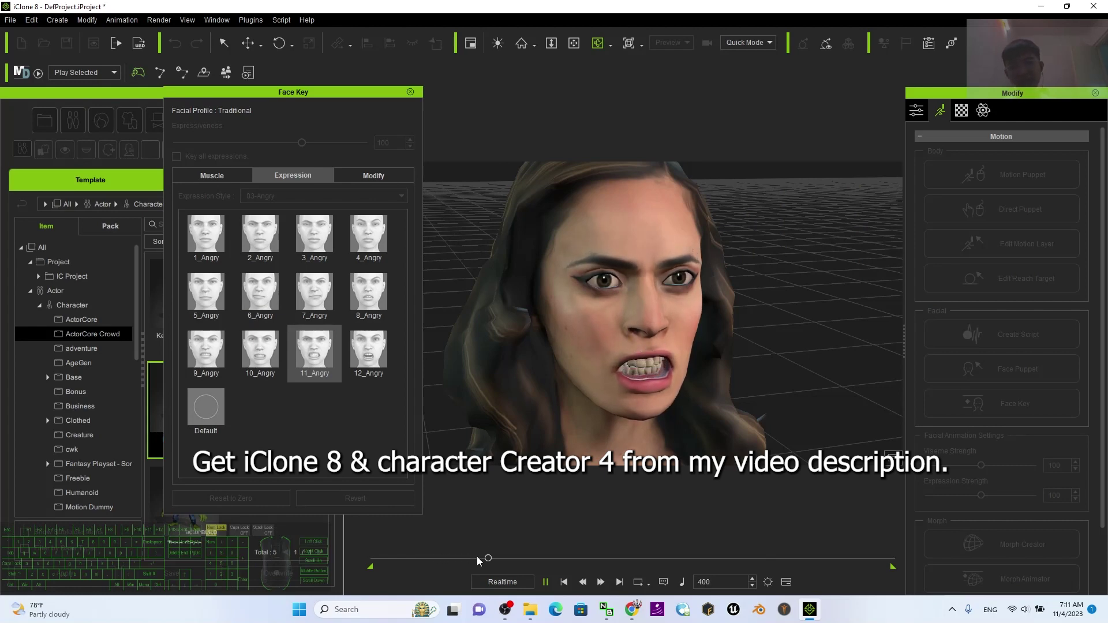
{"action": "left_click", "coordinate": [564, 591]}
{"action": "left_click", "coordinate": [213, 421]}
{"action": "left_click", "coordinate": [545, 585]}
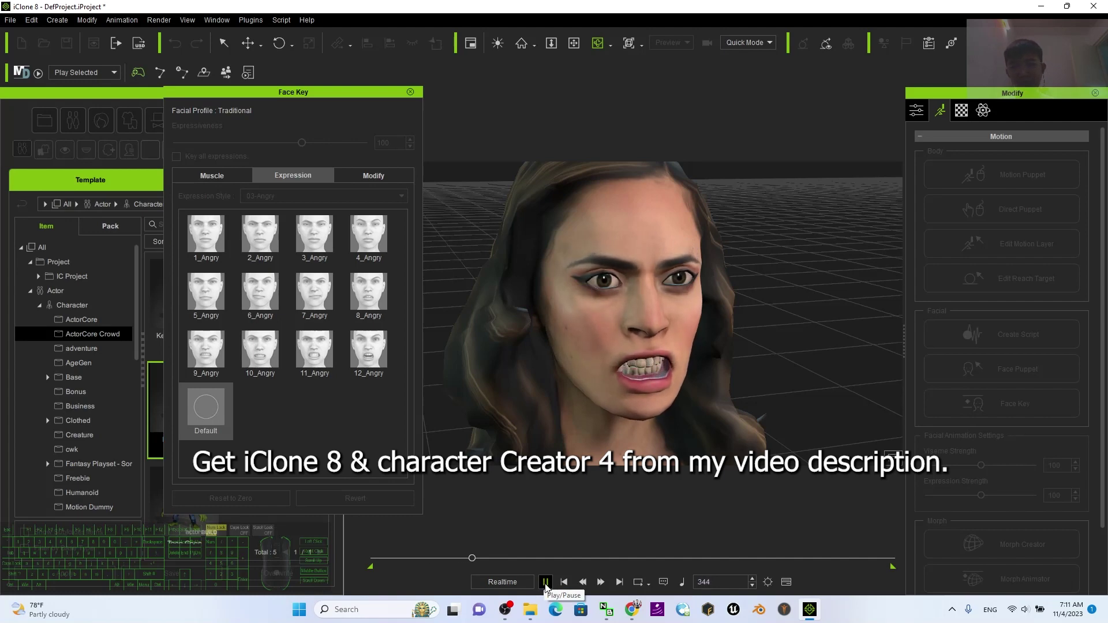
{"action": "left_click", "coordinate": [548, 587]}
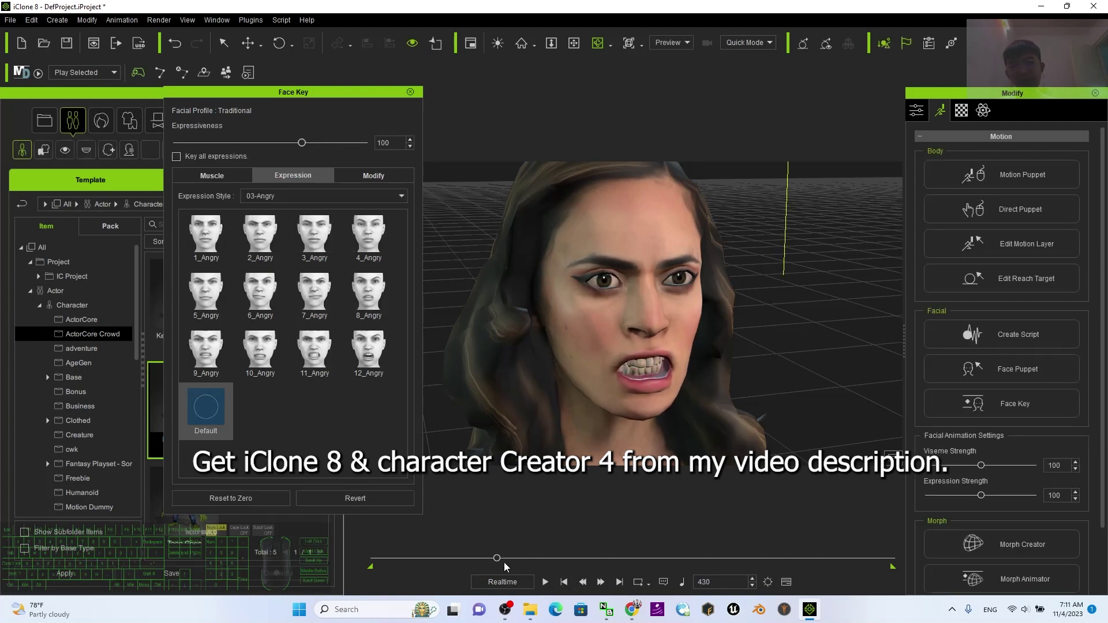
{"action": "left_click", "coordinate": [210, 419]}
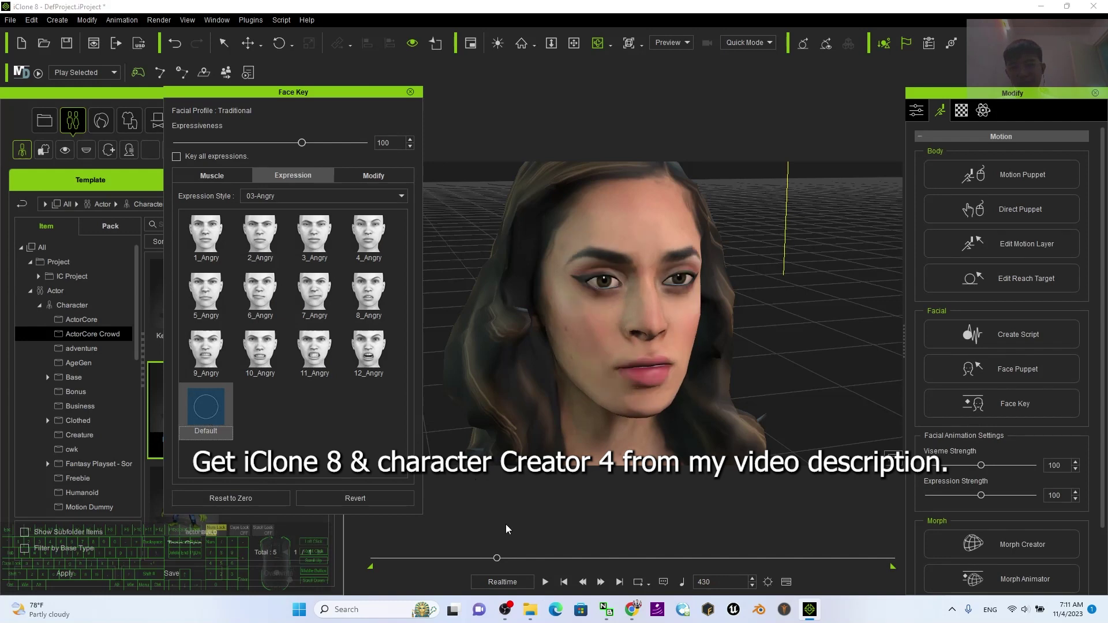
- At frame 482 key the 12_Surprise expression from the 06-Surprise style, then rewind and play back
{"action": "left_click_drag", "start_coordinate": [498, 561], "coordinate": [480, 557]}
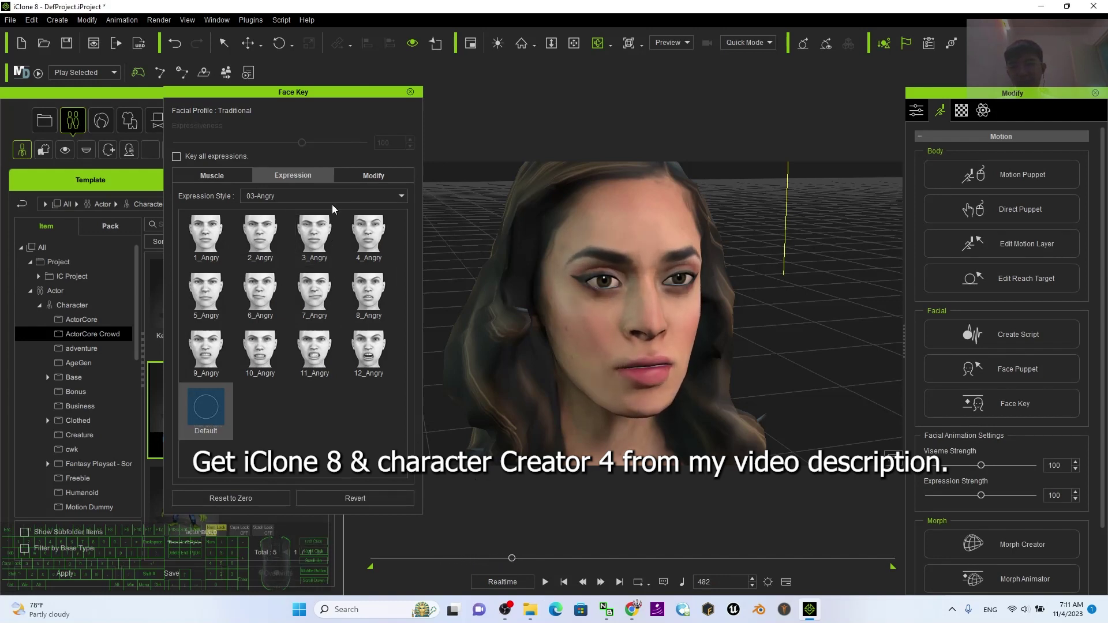
{"action": "left_click", "coordinate": [335, 208]}
{"action": "left_click", "coordinate": [340, 199]}
{"action": "left_click", "coordinate": [281, 254]}
{"action": "left_click", "coordinate": [383, 363]}
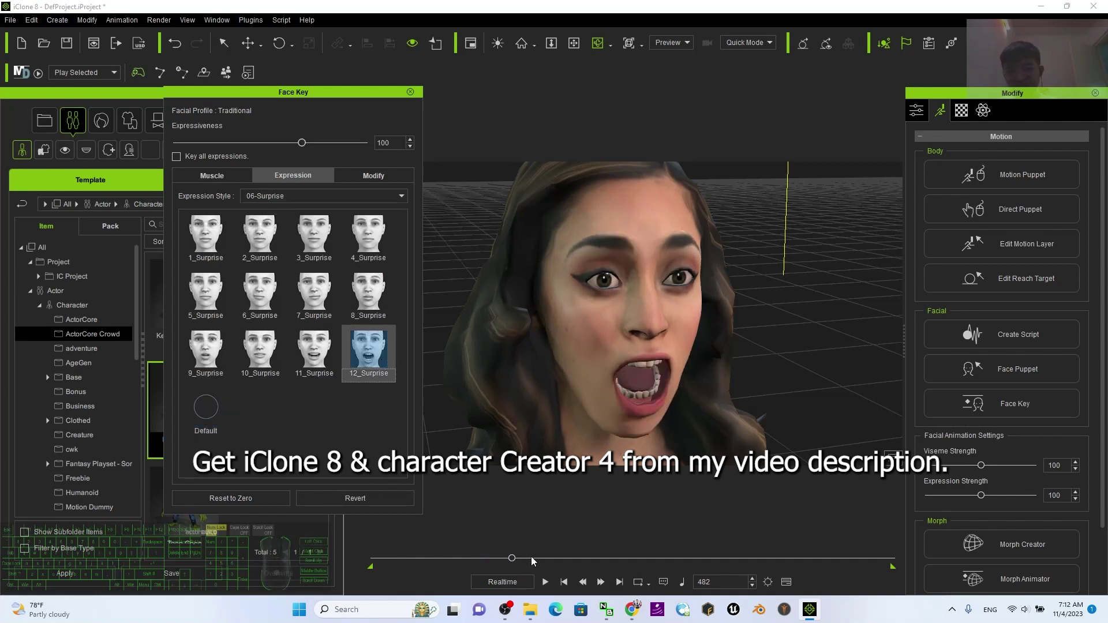
{"action": "left_click", "coordinate": [568, 588]}
{"action": "left_click", "coordinate": [548, 584]}
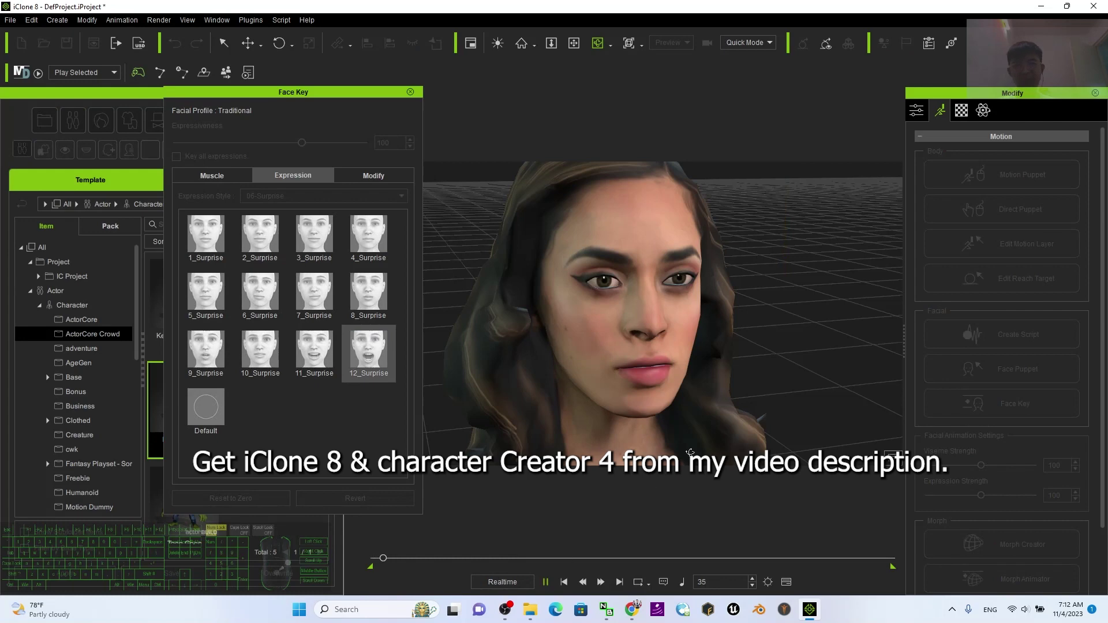
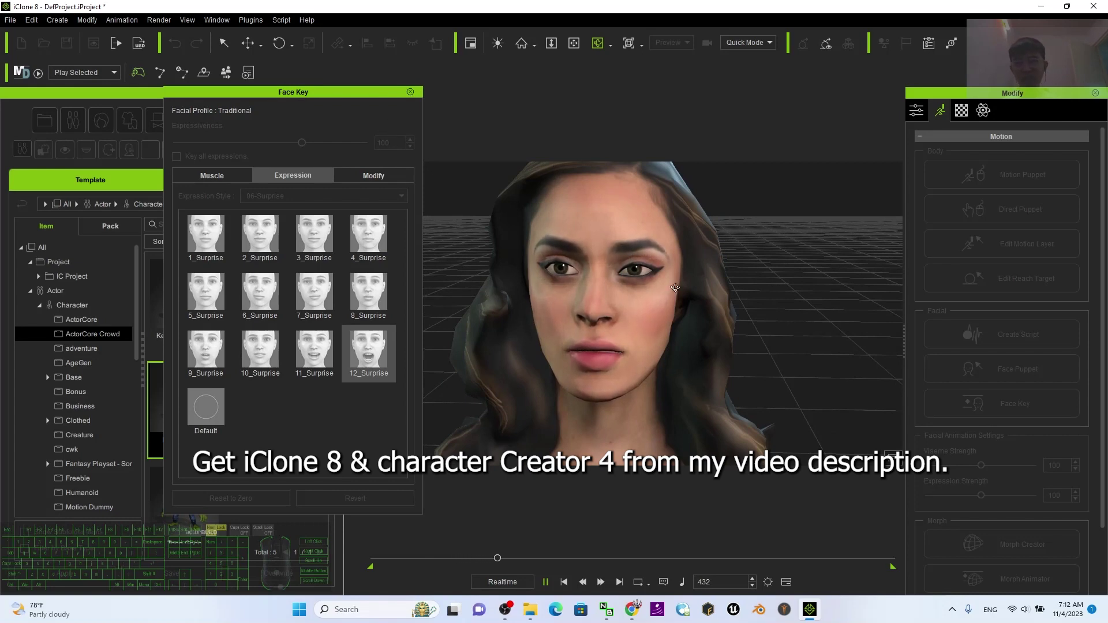
- Stop playback, orbit around the face and scrub between the smile and the surprised scream
{"action": "left_click", "coordinate": [547, 583]}
{"action": "left_click", "coordinate": [565, 586]}
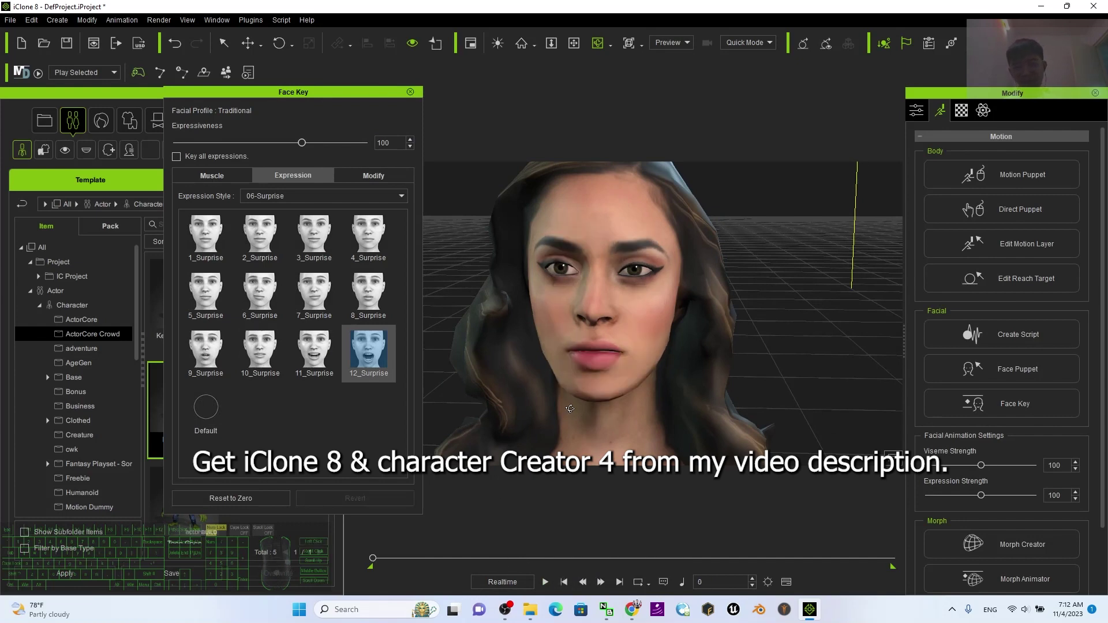
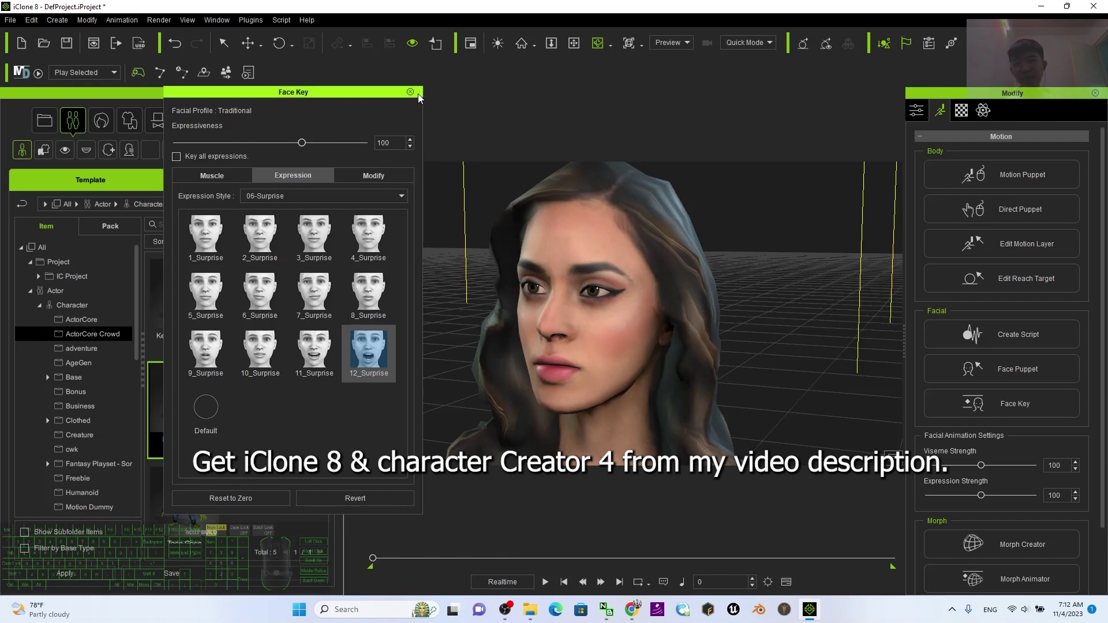
{"action": "left_click", "coordinate": [371, 424]}
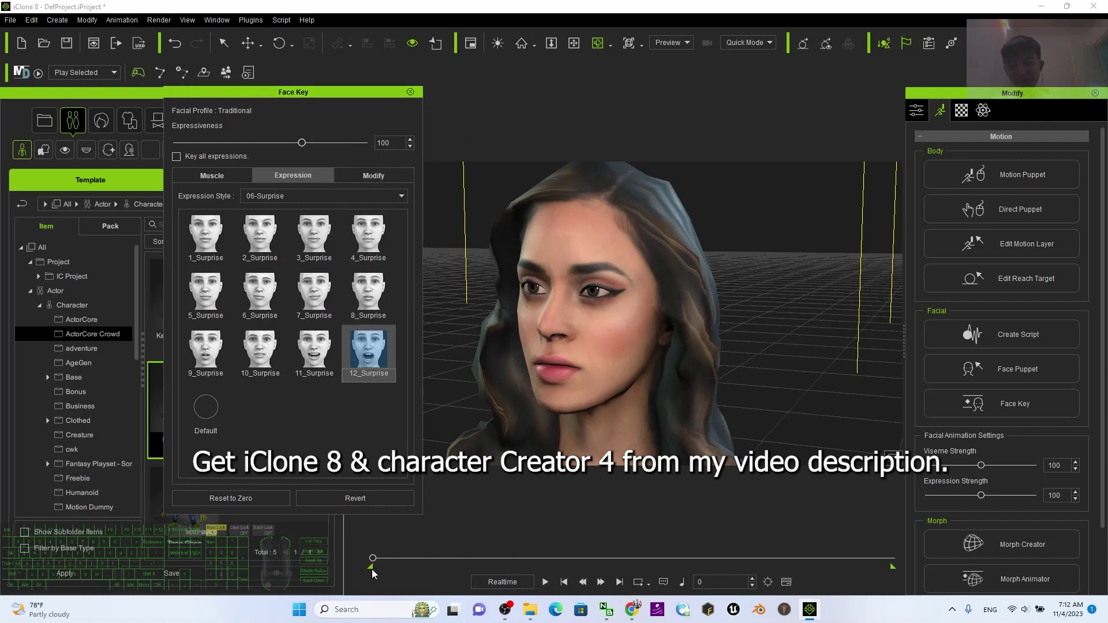
{"action": "left_click", "coordinate": [379, 559]}
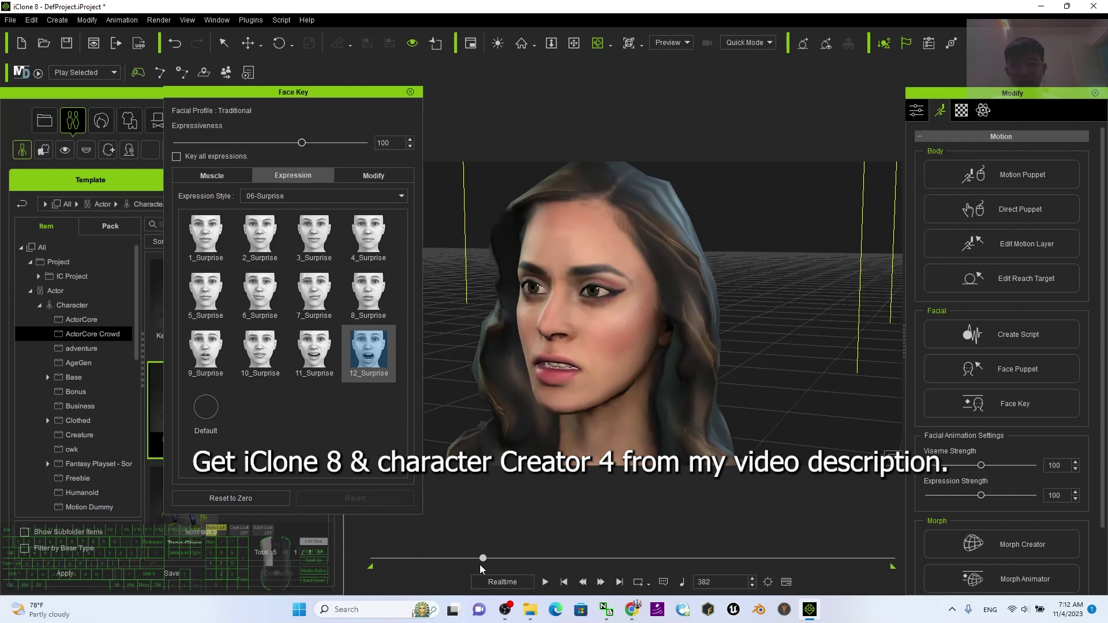
{"action": "left_click_drag", "start_coordinate": [400, 564], "coordinate": [383, 562]}
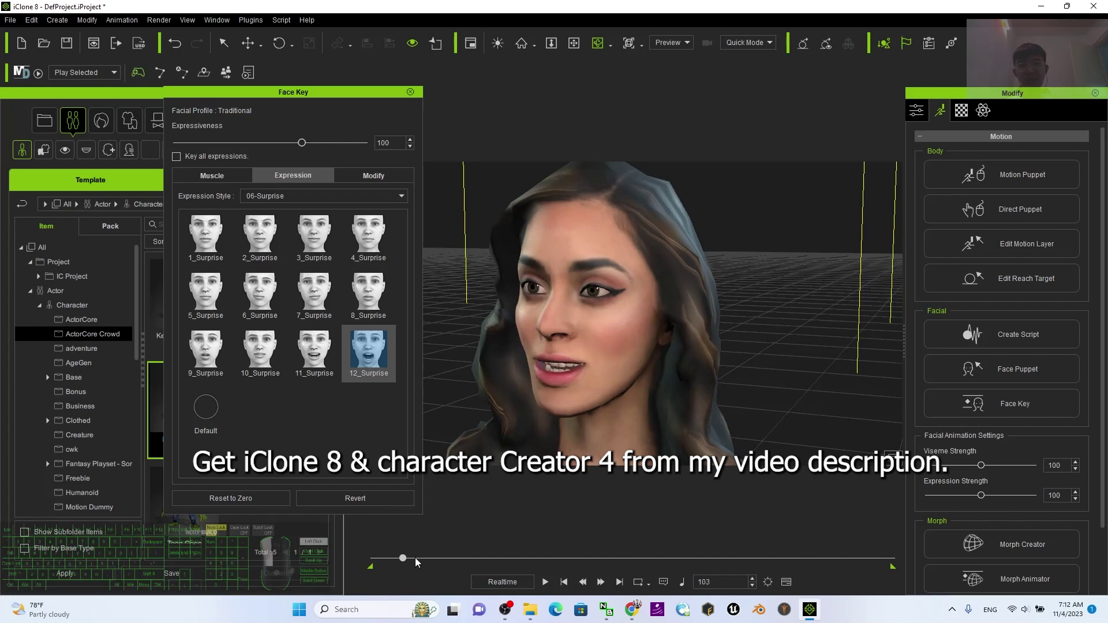
{"action": "left_click_drag", "start_coordinate": [605, 392], "coordinate": [795, 405]}
{"action": "left_click_drag", "start_coordinate": [500, 563], "coordinate": [334, 562]}
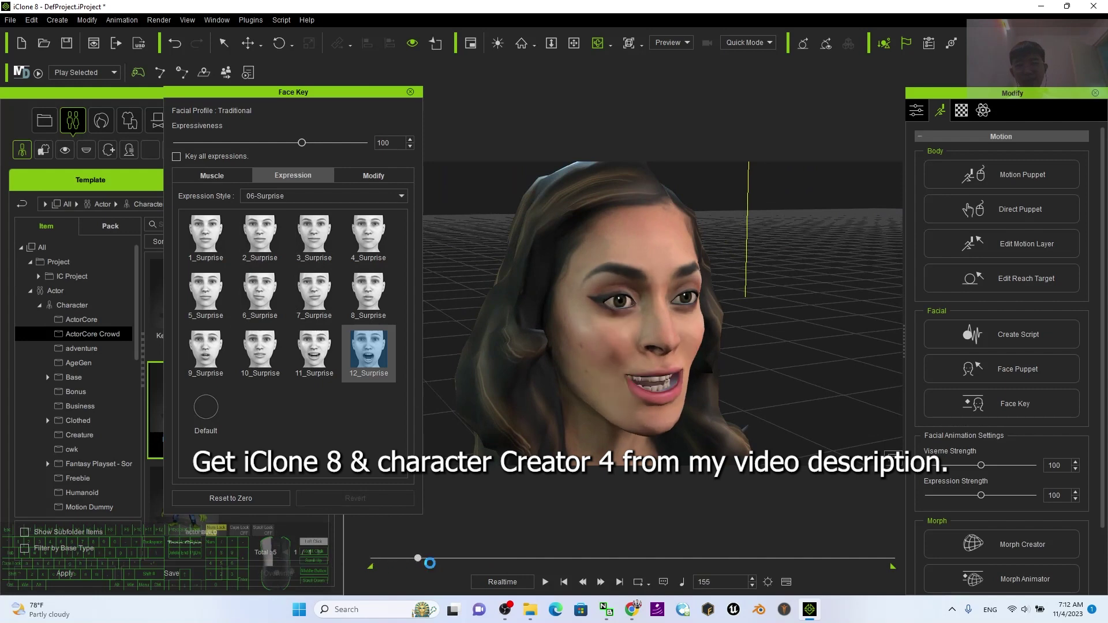